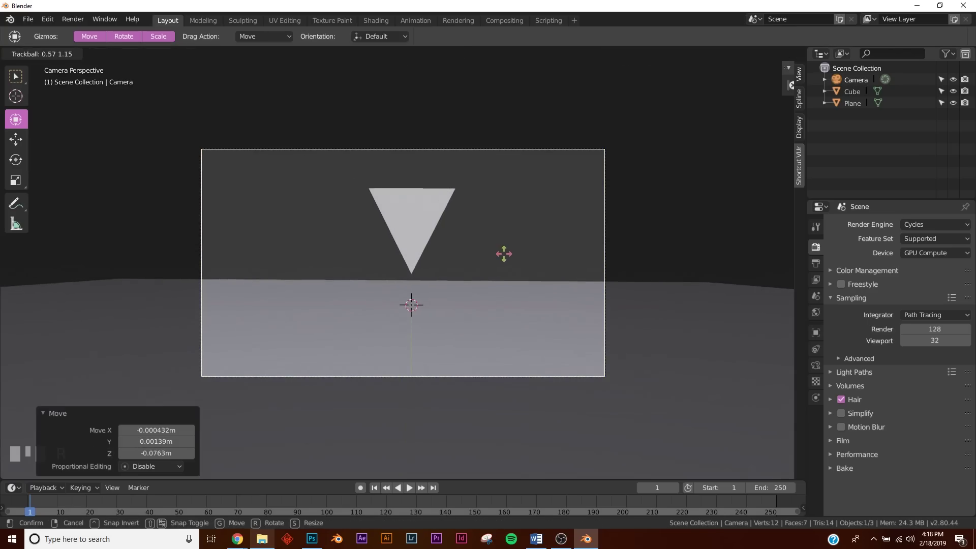
Switch the render engine to Eevee and preview the scene in rendered shading
{"action": "key", "text": "r"}
{"action": "left_click", "coordinate": [61, 427]}
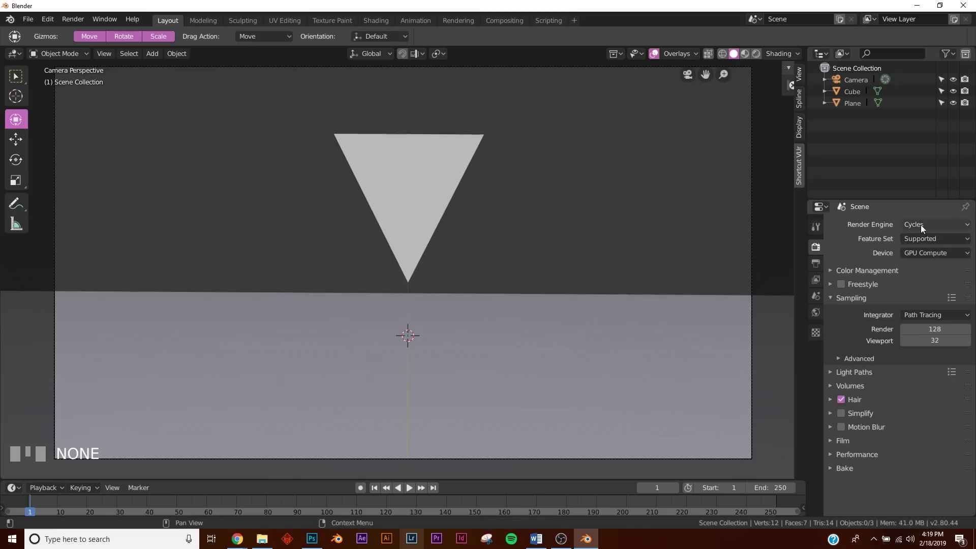
{"action": "left_click_drag", "start_coordinate": [938, 231], "coordinate": [628, 272]}
{"action": "key", "text": "z"}
Add a point light at the triangle's tip and check it through the camera
{"action": "key", "text": "shift+a"}
{"action": "key", "text": "z"}
{"action": "key", "text": "KP_0"}
{"action": "left_click_drag", "start_coordinate": [628, 271], "coordinate": [844, 356]}
Toggle the Eevee effect checkboxes so subsurface scattering is off and volumetrics stays on
{"action": "left_click", "coordinate": [845, 356]}
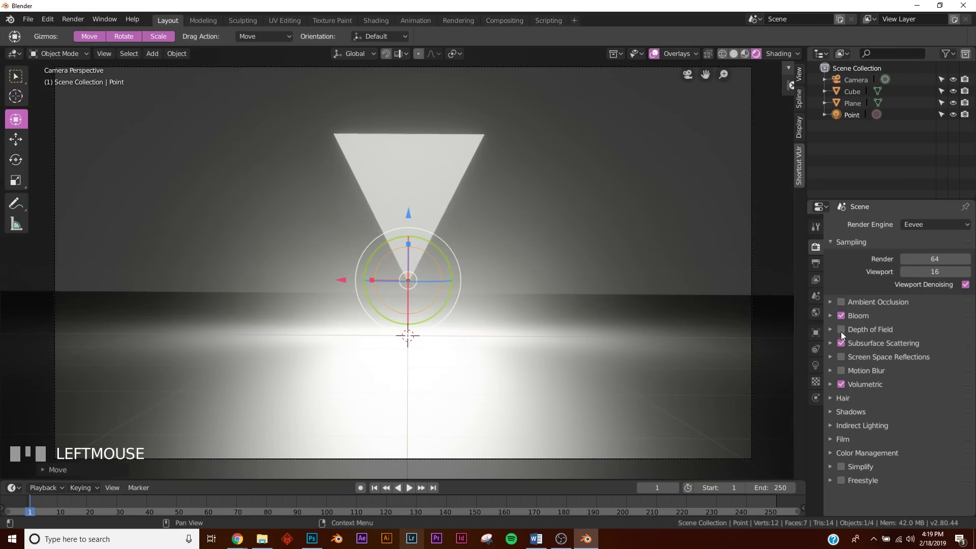
{"action": "left_click", "coordinate": [842, 324]}
{"action": "left_click", "coordinate": [862, 323]}
{"action": "middle_click", "coordinate": [844, 374]}
{"action": "left_click", "coordinate": [842, 387]}
{"action": "left_click", "coordinate": [843, 359]}
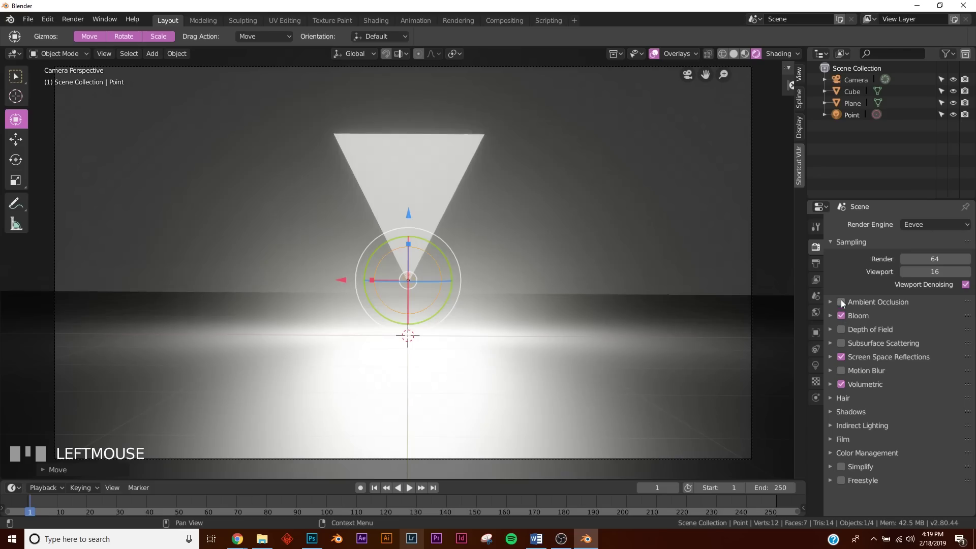
Re-enable ambient occlusion, bloom and screen-space reflections and check the camera view
{"action": "left_click", "coordinate": [843, 303]}
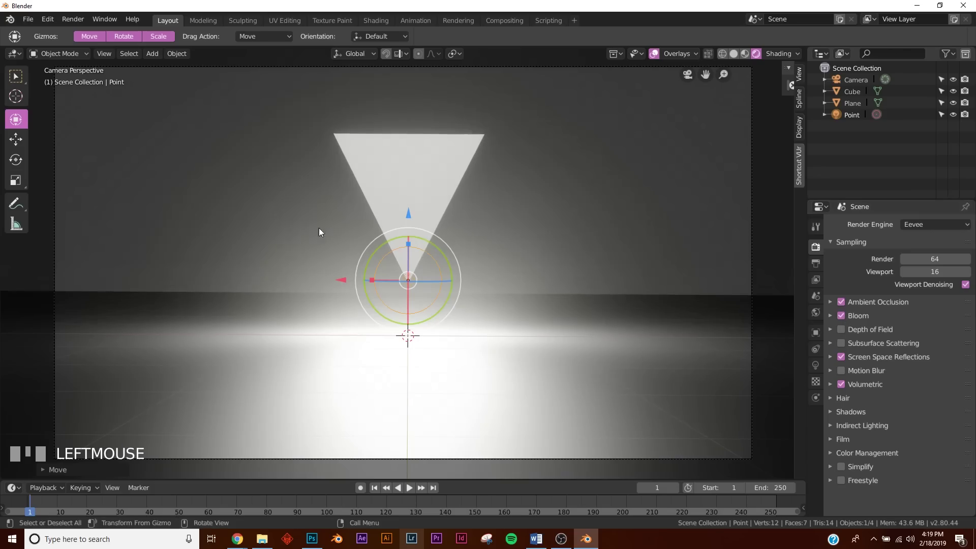
{"action": "left_click", "coordinate": [841, 317]}
{"action": "double_click", "coordinate": [841, 318]}
{"action": "left_click_drag", "start_coordinate": [336, 280], "coordinate": [846, 317]}
{"action": "key", "text": "KP_0"}
{"action": "double_click", "coordinate": [845, 317]}
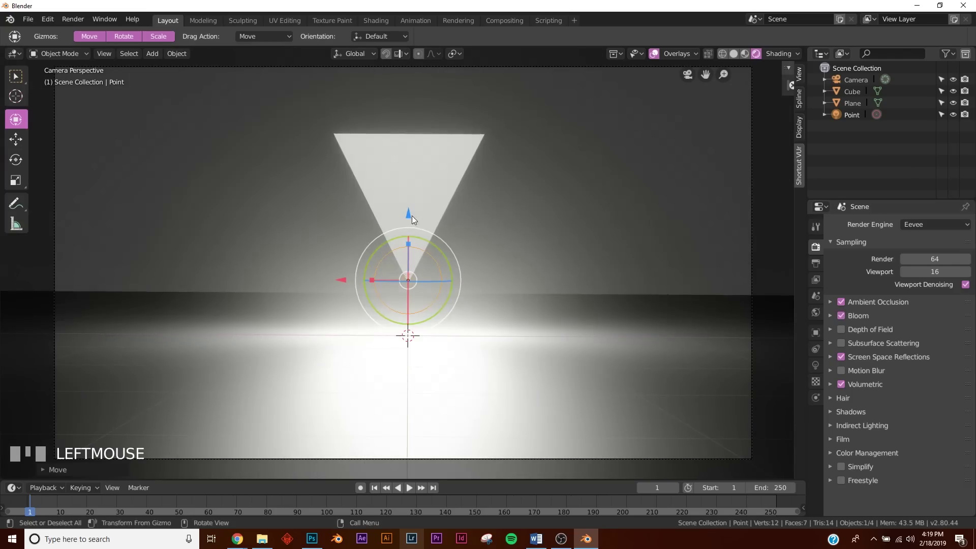
Raise the point light above the triangle and review it from the camera
{"action": "left_click_drag", "start_coordinate": [428, 249], "coordinate": [407, 199]}
{"action": "scroll", "scroll_direction": "down", "scroll_amount": 3}
{"action": "left_click_drag", "start_coordinate": [406, 199], "coordinate": [384, 177]}
{"action": "key", "text": "KP_0"}
{"action": "scroll", "scroll_direction": "up", "scroll_amount": 3}
Expand the Eevee shadow settings and enable soft shadows
{"action": "left_click_drag", "start_coordinate": [383, 177], "coordinate": [862, 413]}
{"action": "left_click_drag", "start_coordinate": [863, 413], "coordinate": [954, 428]}
{"action": "scroll", "scroll_direction": "down", "scroll_amount": 3}
{"action": "left_click", "coordinate": [954, 429]}
{"action": "key", "text": "KP_0"}
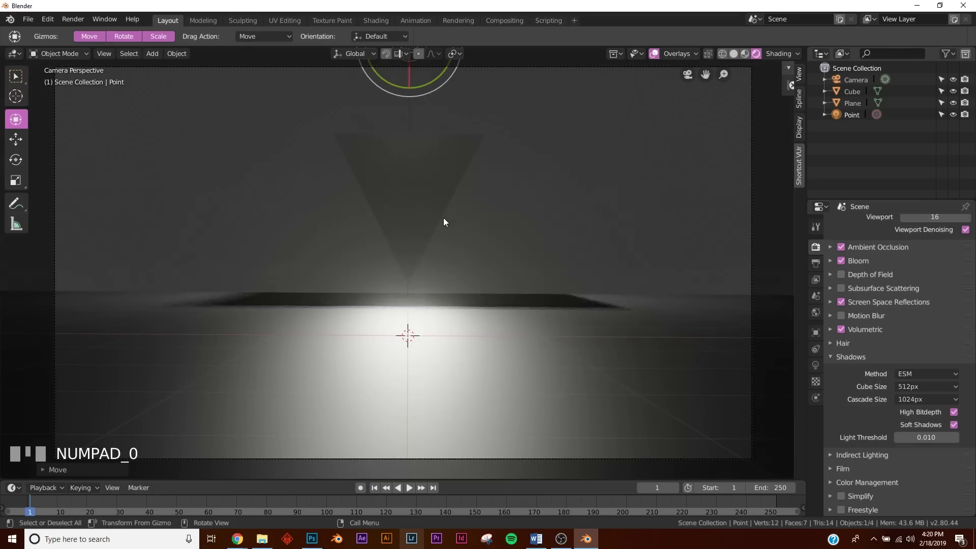
Darken the world background colour to black and select the triangle in camera view
{"action": "left_click", "coordinate": [817, 318]}
{"action": "left_click_drag", "start_coordinate": [908, 299], "coordinate": [909, 298]}
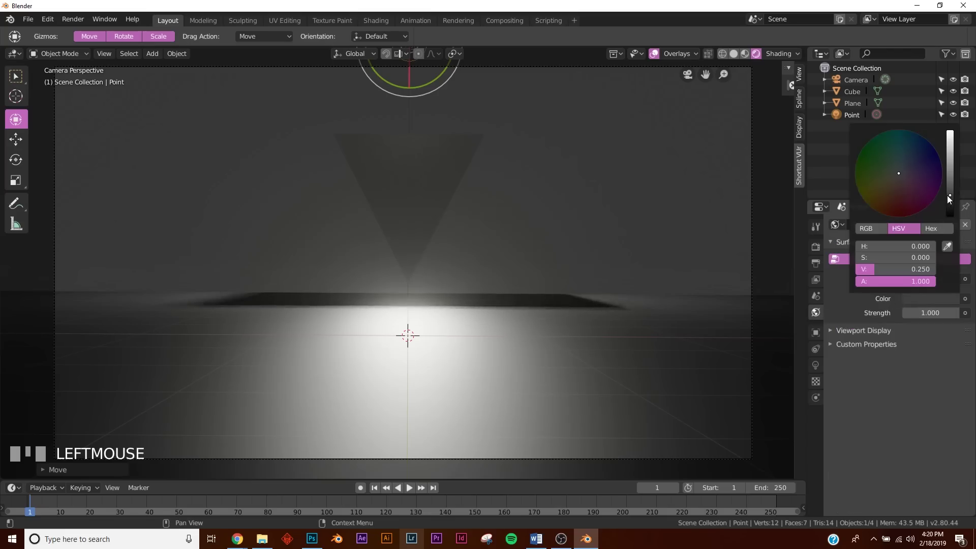
{"action": "key", "text": "z"}
{"action": "left_click_drag", "start_coordinate": [536, 265], "coordinate": [564, 175]}
{"action": "left_click", "coordinate": [564, 175]}
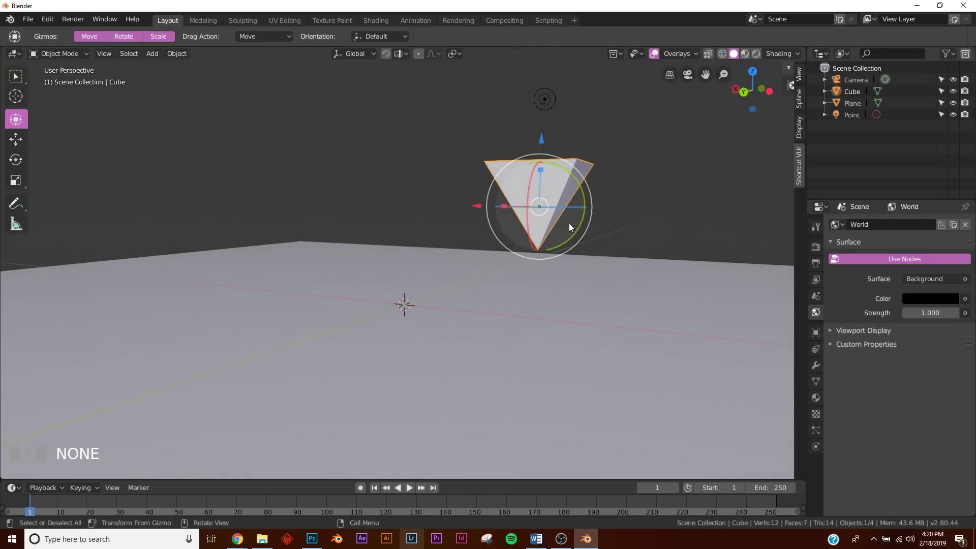
{"action": "key", "text": "KP_0"}
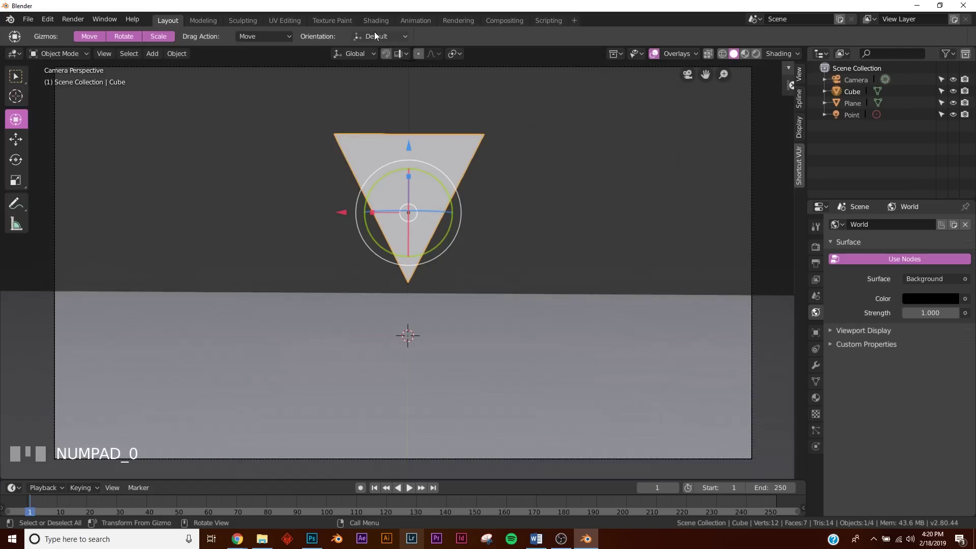
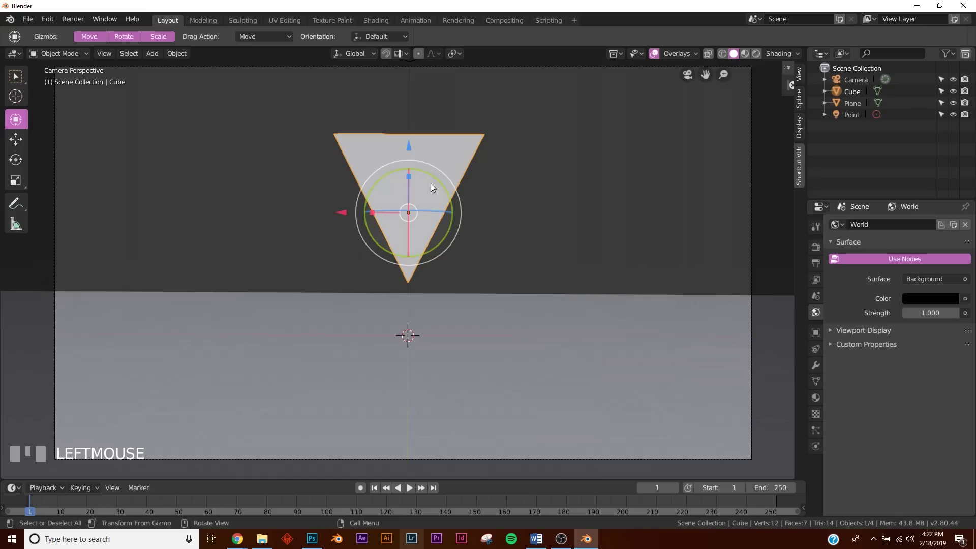
Preview the glowing triangle in rendered shading and tint the point light cyan
{"action": "key", "text": "z"}
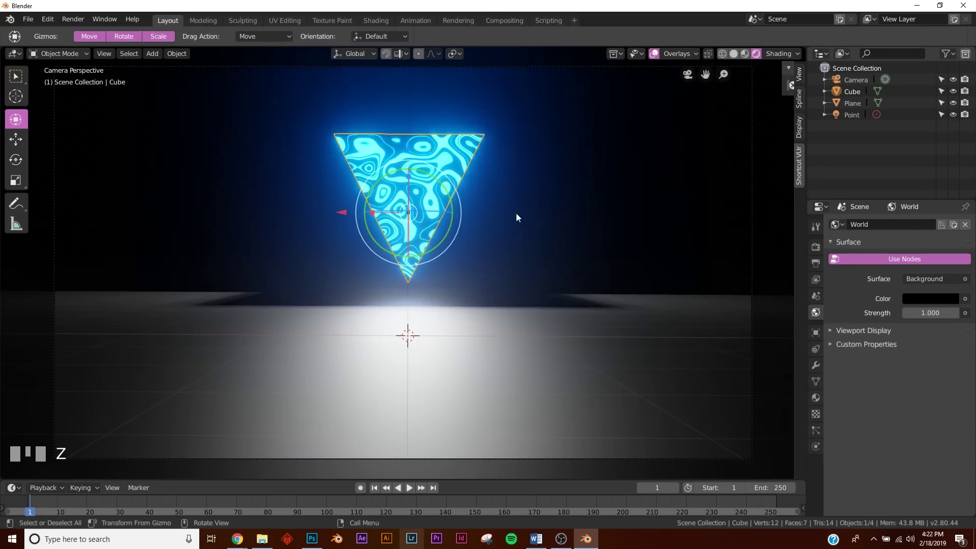
{"action": "scroll", "scroll_direction": "down", "scroll_amount": 3}
{"action": "scroll", "scroll_direction": "up", "scroll_amount": 3}
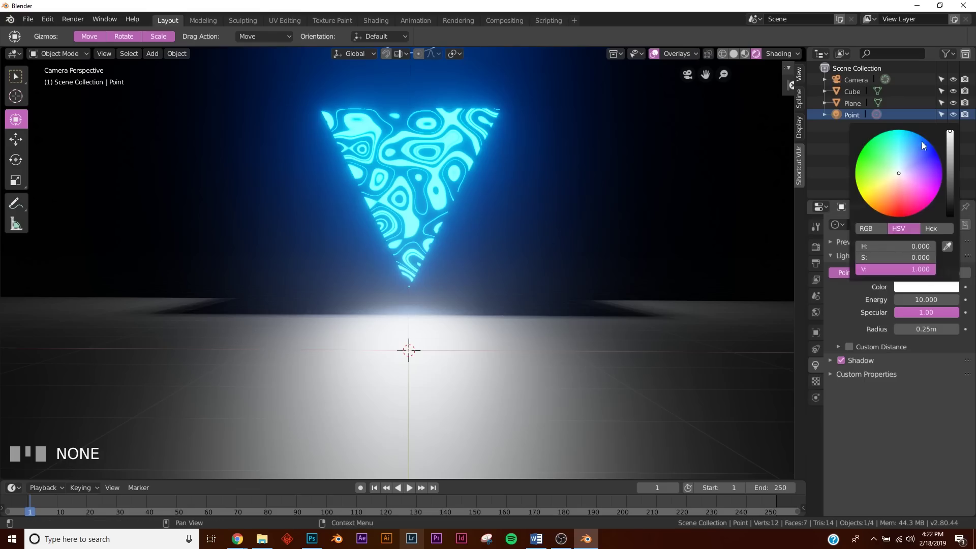
{"action": "left_click", "coordinate": [922, 144]}
{"action": "left_click_drag", "start_coordinate": [392, 164], "coordinate": [227, 137]}
{"action": "scroll", "scroll_direction": "down", "scroll_amount": 3}
Move the cyan point light up beside the triangle and confirm its position
{"action": "key", "text": "KP_0"}
{"action": "scroll", "scroll_direction": "down", "scroll_amount": 3}
{"action": "scroll", "scroll_direction": "up", "scroll_amount": 3}
{"action": "scroll", "scroll_direction": "down", "scroll_amount": 3}
{"action": "scroll", "scroll_direction": "down", "scroll_amount": 3}
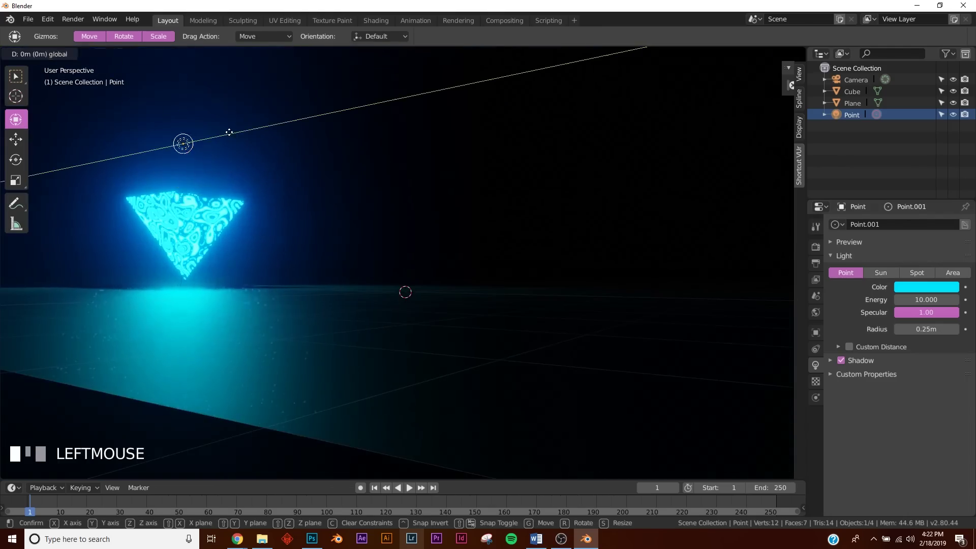
{"action": "key", "text": "KP_0"}
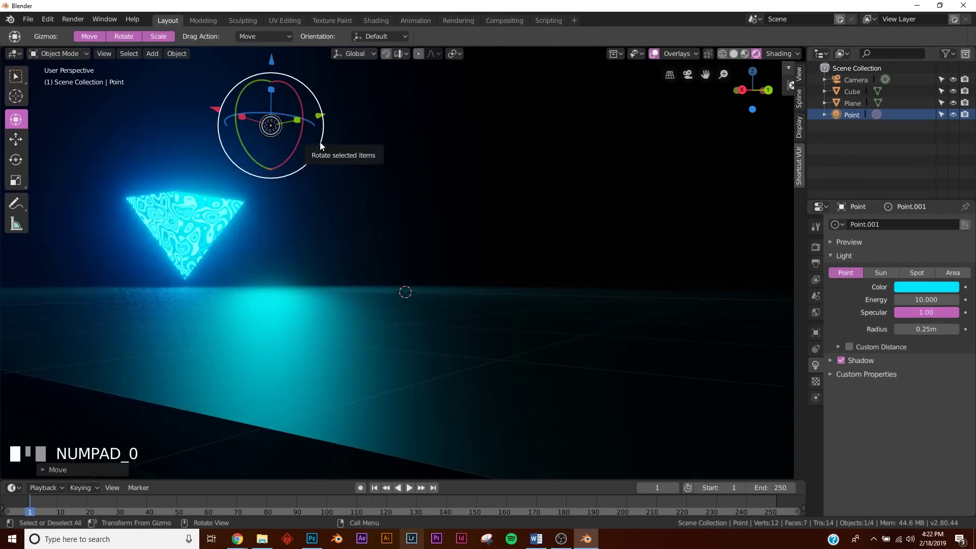
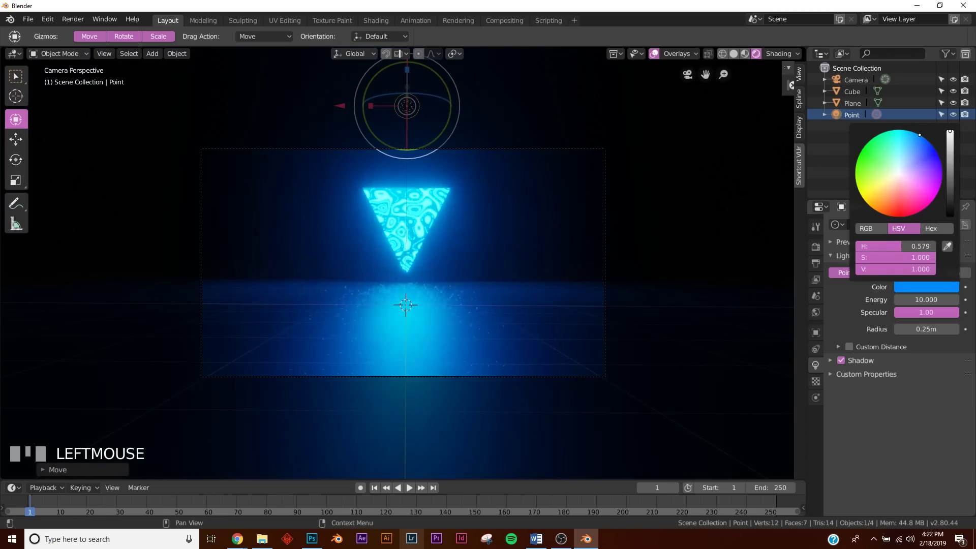
Scale the floor plane down to about 0.47 and orbit to view it from above
{"action": "scroll", "scroll_direction": "up", "scroll_amount": 3}
{"action": "left_click", "coordinate": [489, 393]}
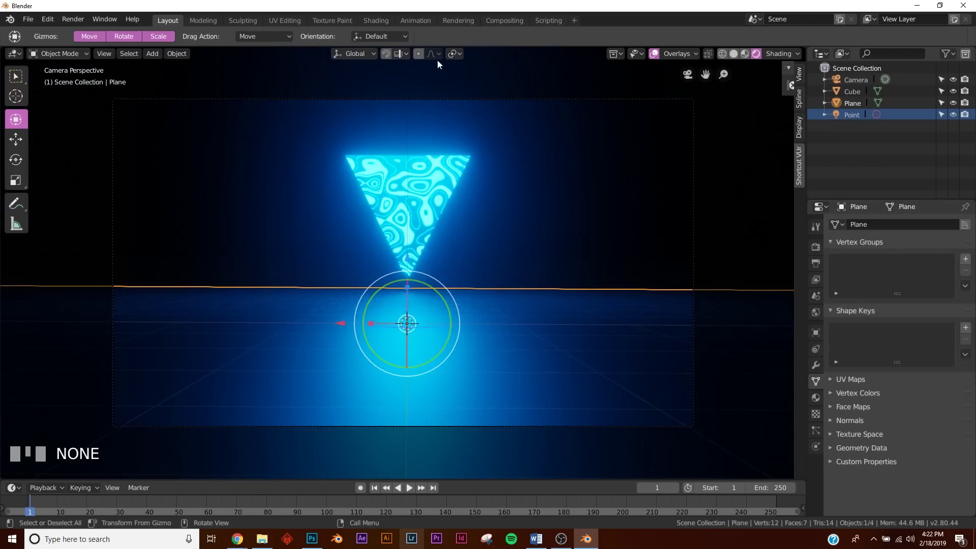
{"action": "key", "text": "s"}
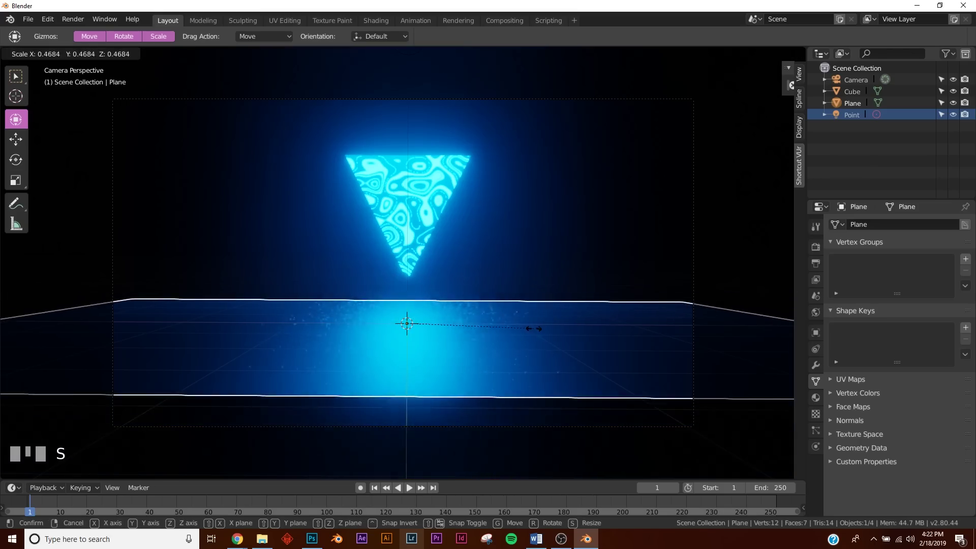
{"action": "left_click_drag", "start_coordinate": [401, 294], "coordinate": [405, 301]}
{"action": "scroll", "scroll_direction": "down", "scroll_amount": 3}
{"action": "left_click_drag", "start_coordinate": [405, 301], "coordinate": [462, 297]}
Return to the camera view and rescale the floor plane to span past both frame edges
{"action": "left_click_drag", "start_coordinate": [462, 298], "coordinate": [675, 312]}
{"action": "key", "text": "KP_0"}
{"action": "key", "text": "s"}
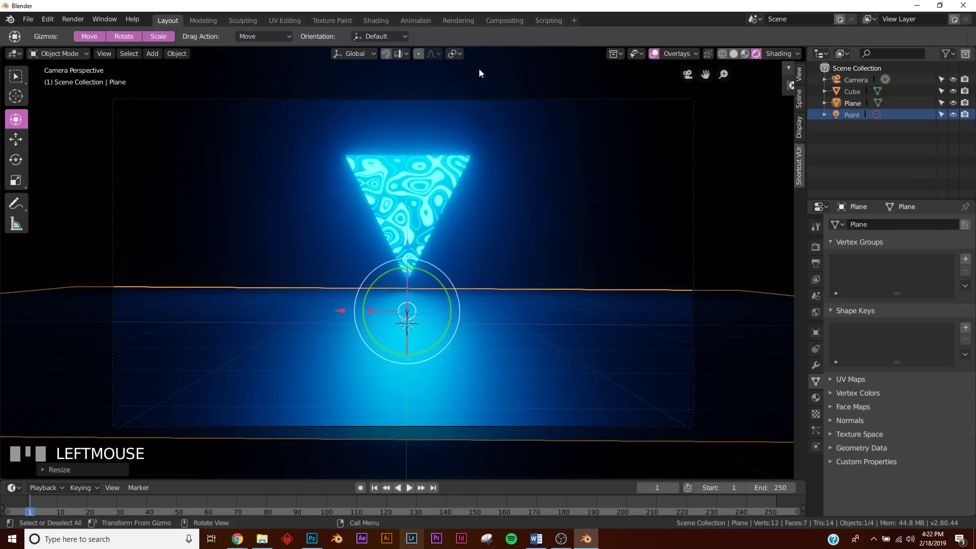
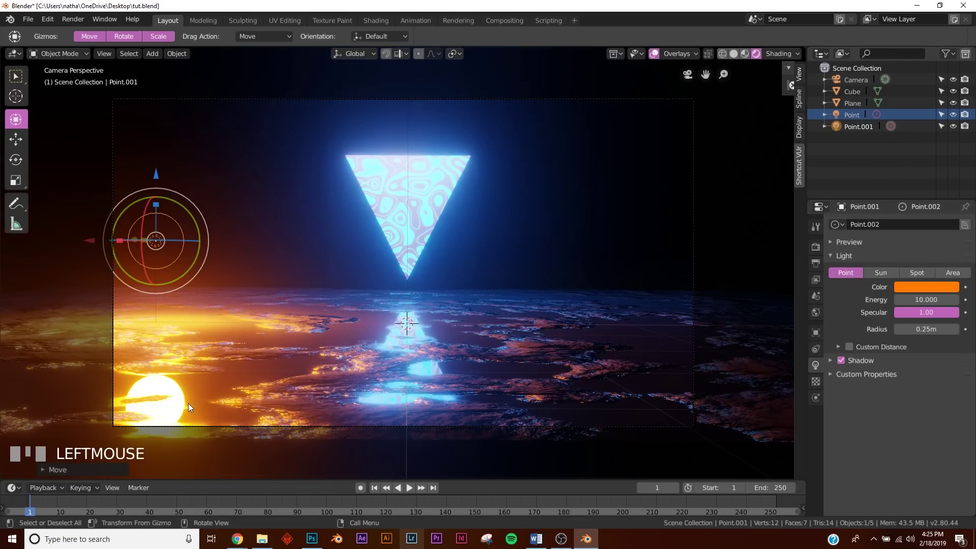
Place the orange light low near the horizon, then add a cube scaled about 6.7 around the scene
{"action": "left_click_drag", "start_coordinate": [93, 245], "coordinate": [570, 304]}
{"action": "key", "text": "z"}
{"action": "key", "text": "s"}
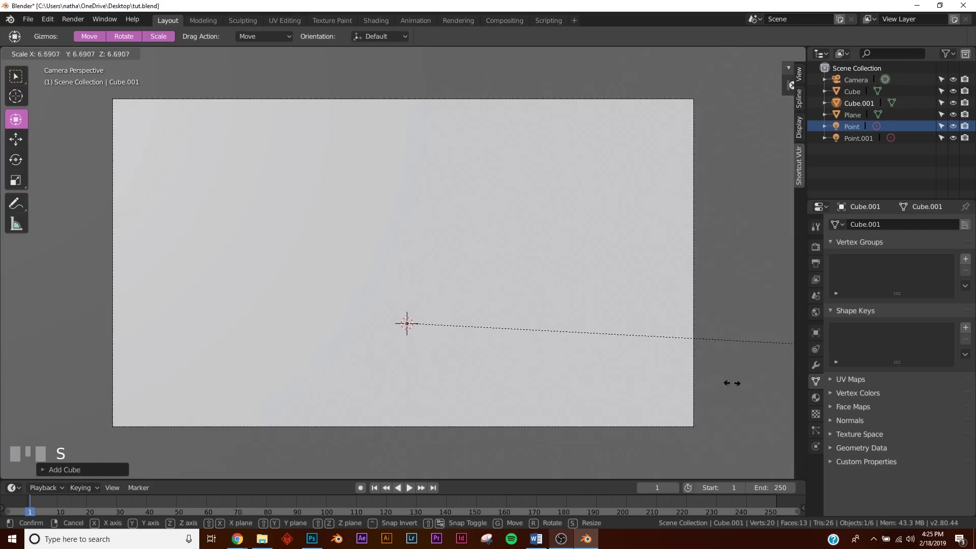
{"action": "left_click", "coordinate": [352, 401]}
Give the enclosing cube a new material and start choosing its surface shader
{"action": "scroll", "scroll_direction": "down", "scroll_amount": 3}
{"action": "left_click_drag", "start_coordinate": [354, 384], "coordinate": [870, 276]}
{"action": "key", "text": "KP_0"}
{"action": "left_click_drag", "start_coordinate": [870, 276], "coordinate": [935, 342]}
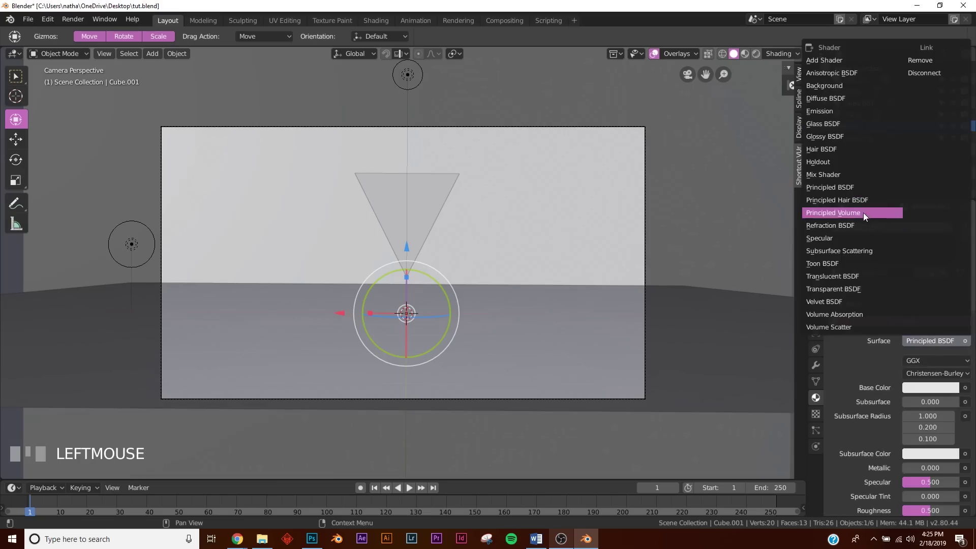
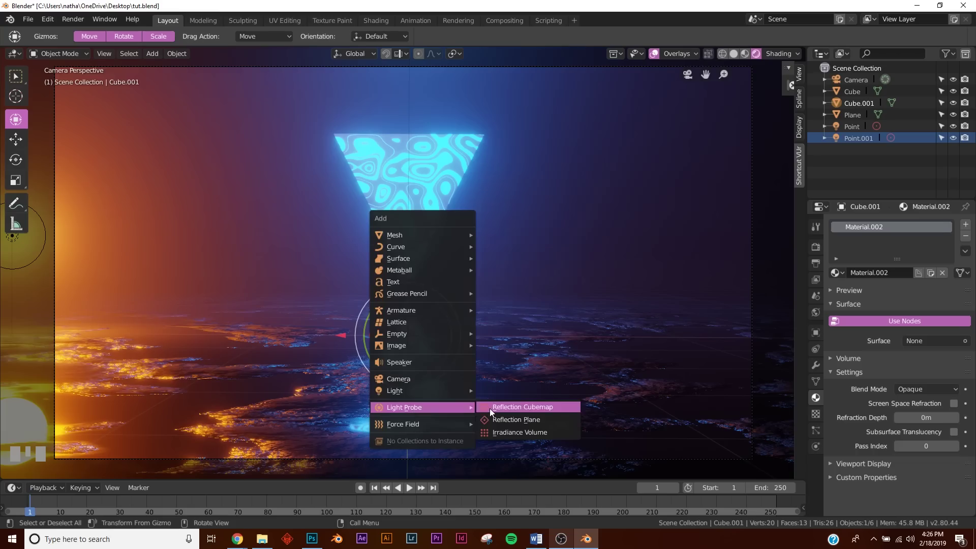
Scale the reflection cubemap probe up to about 10 so it surrounds the scene
{"action": "key", "text": "s"}
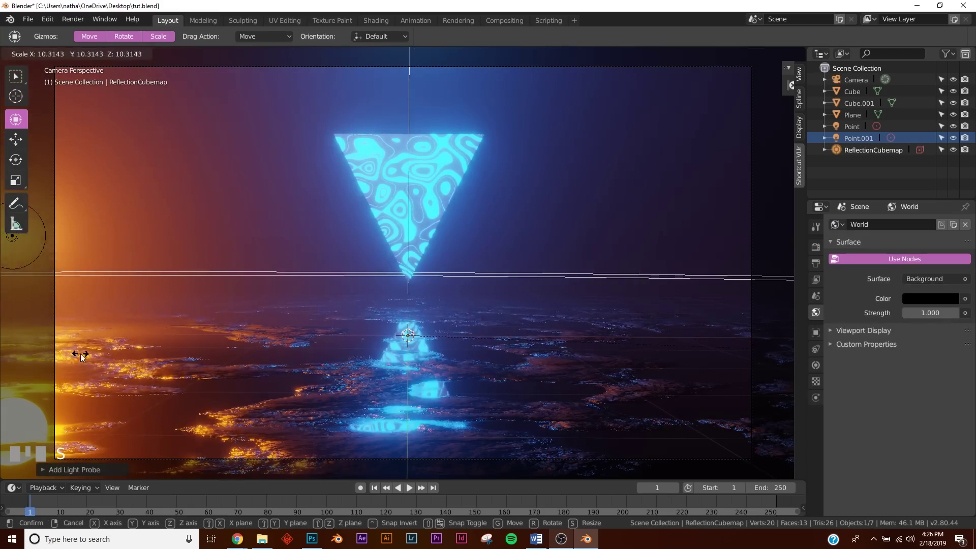
{"action": "left_click", "coordinate": [92, 337]}
{"action": "left_click_drag", "start_coordinate": [257, 359], "coordinate": [282, 381]}
{"action": "scroll", "scroll_direction": "down", "scroll_amount": 3}
{"action": "left_click_drag", "start_coordinate": [287, 381], "coordinate": [465, 329]}
{"action": "key", "text": "s"}
Bake the cubemap only in Indirect Lighting and check the floor reflections from the camera
{"action": "left_click", "coordinate": [465, 329]}
{"action": "key", "text": "KP_0"}
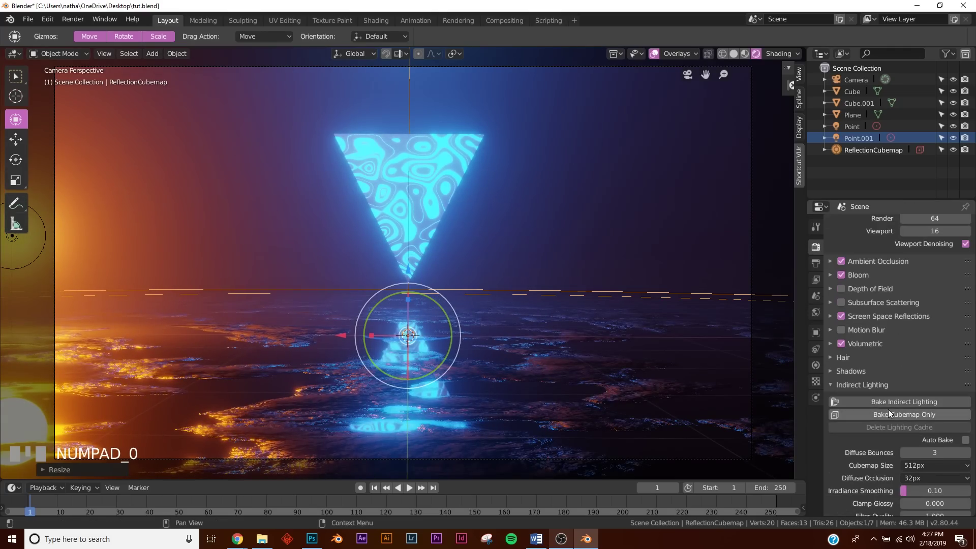
{"action": "left_click_drag", "start_coordinate": [526, 300], "coordinate": [564, 180]}
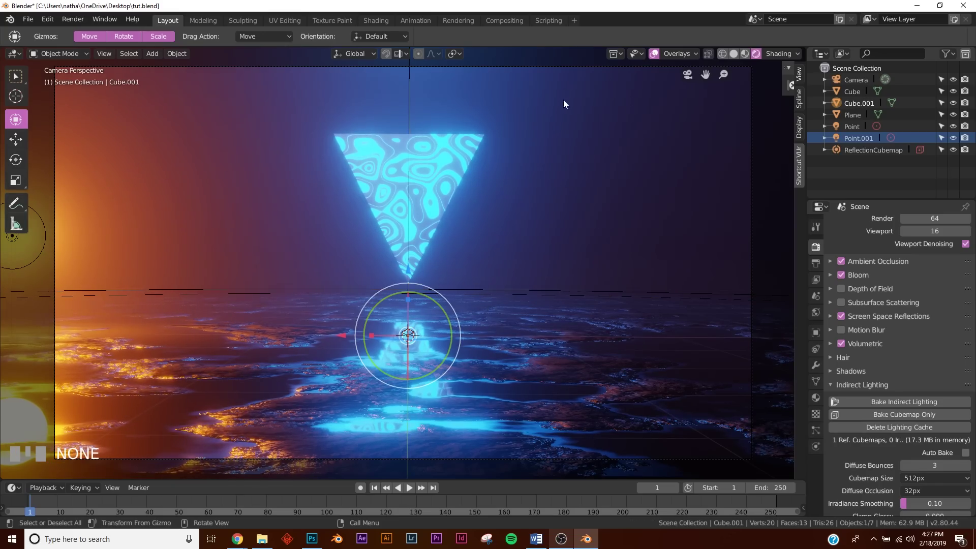
{"action": "left_click", "coordinate": [654, 61]}
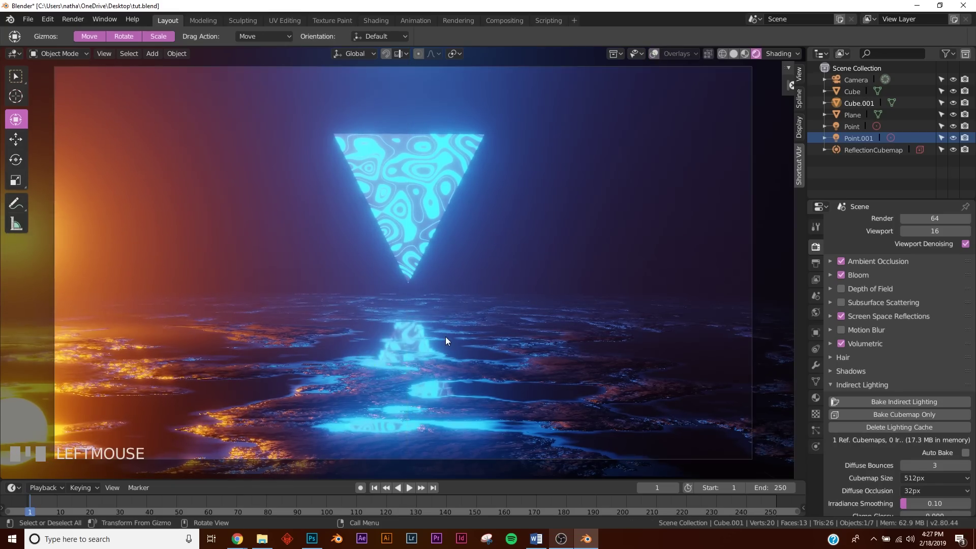
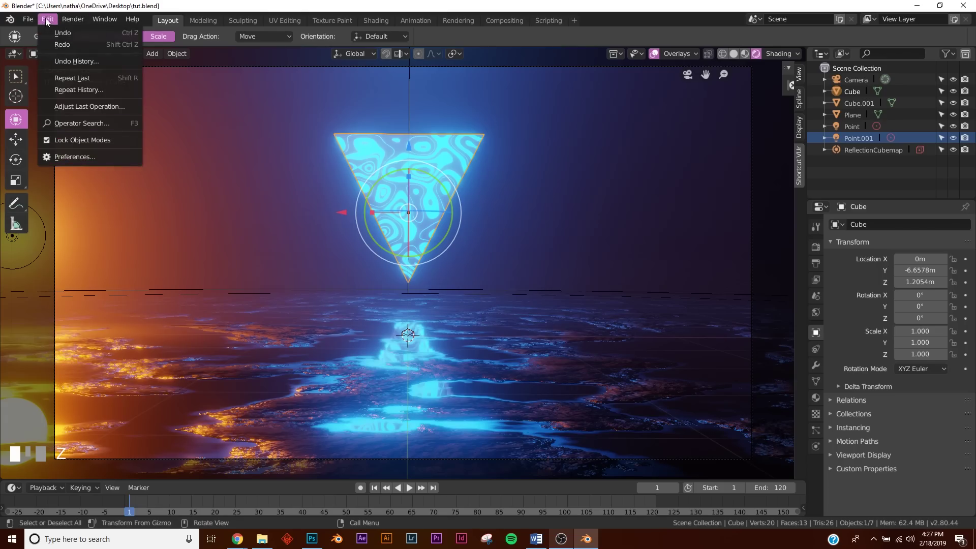
Keyframe the triangle's Z rotation at 0° on frame 1 and jump to frame 120
{"action": "left_click_drag", "start_coordinate": [58, 180], "coordinate": [842, 351]}
{"action": "left_click", "coordinate": [967, 322]}
{"action": "left_click", "coordinate": [436, 496]}
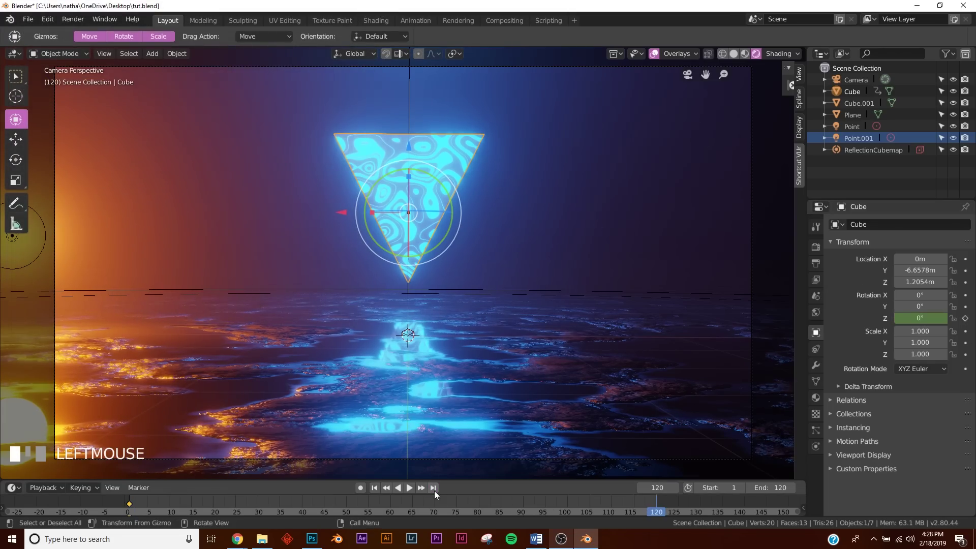
Keyframe a 360° Z rotation at frame 120 and return playback to the first frame
{"action": "key", "text": "Right"}
{"action": "key", "text": "Left"}
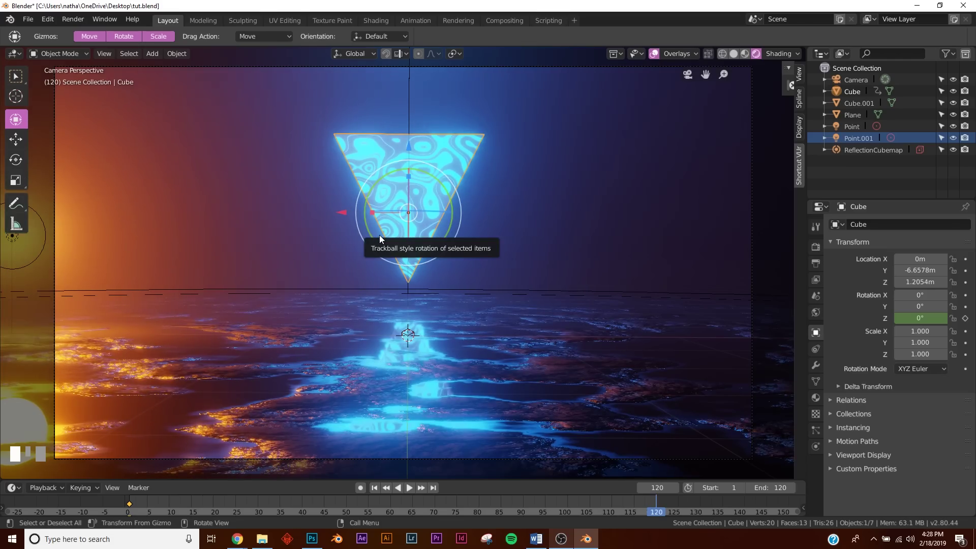
{"action": "key", "text": "Right"}
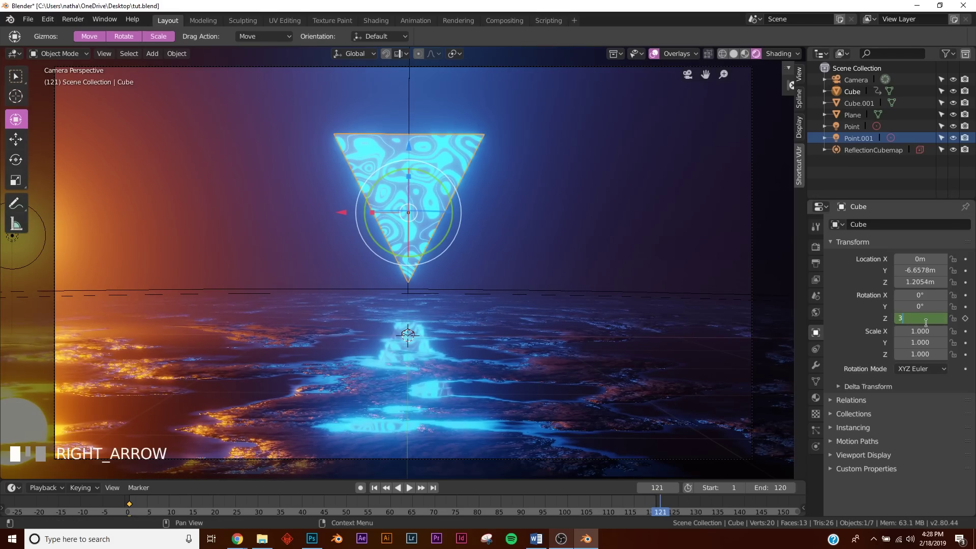
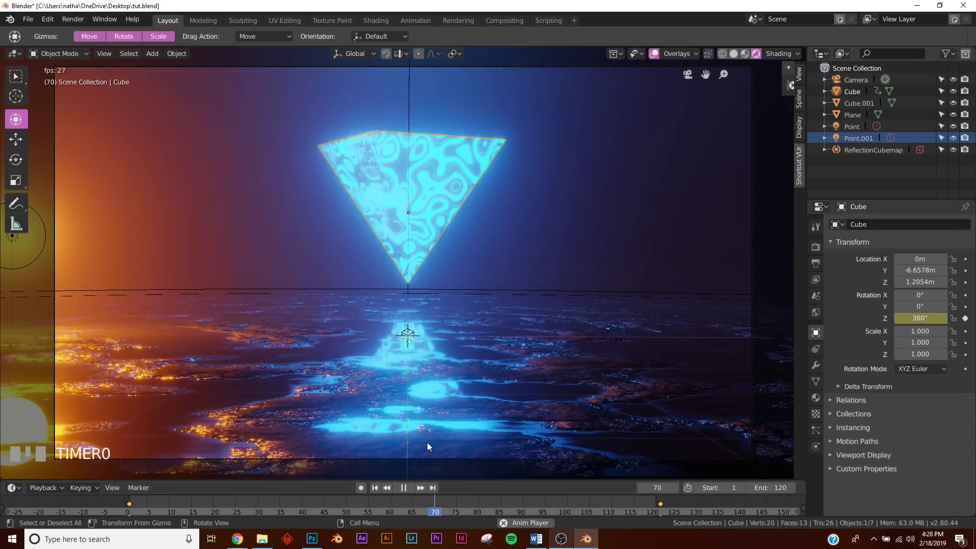
{"action": "left_click_drag", "start_coordinate": [407, 490], "coordinate": [489, 248]}
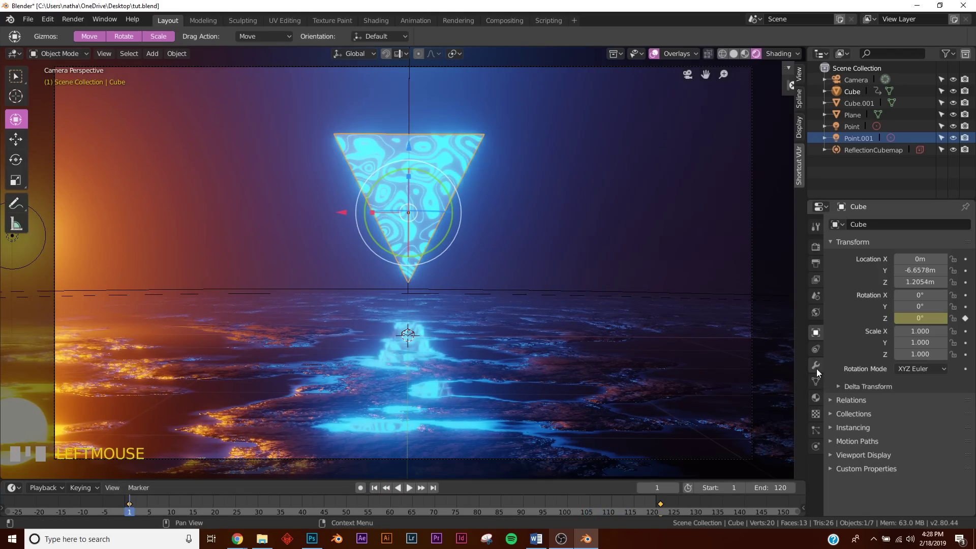
Add a Wireframe modifier with even thickness about 0.13 to the triangle
{"action": "left_click_drag", "start_coordinate": [742, 449], "coordinate": [910, 327]}
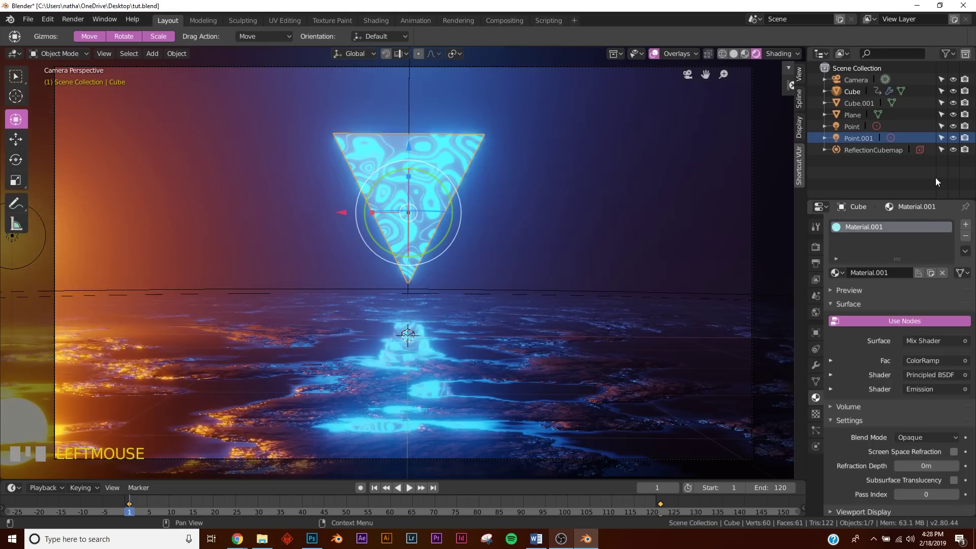
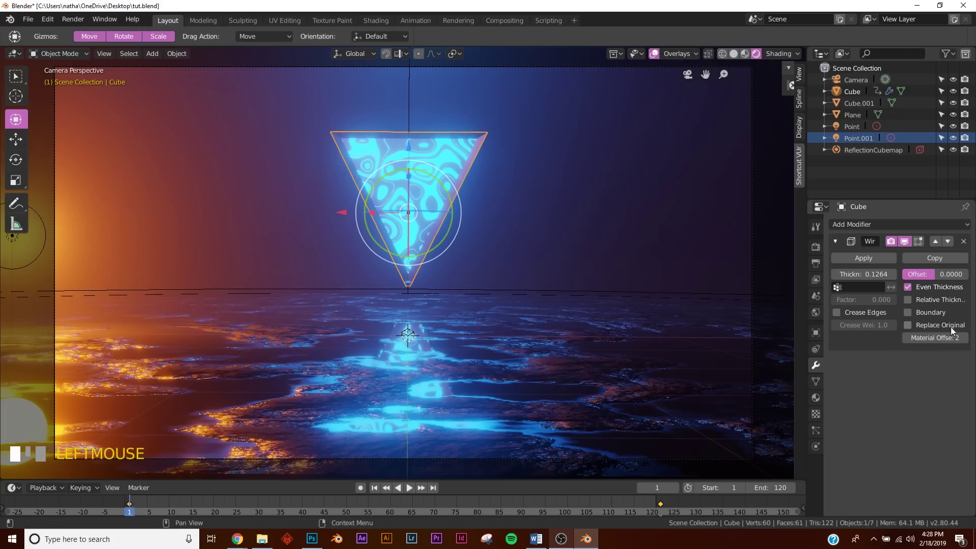
{"action": "key", "text": "KP_Enter"}
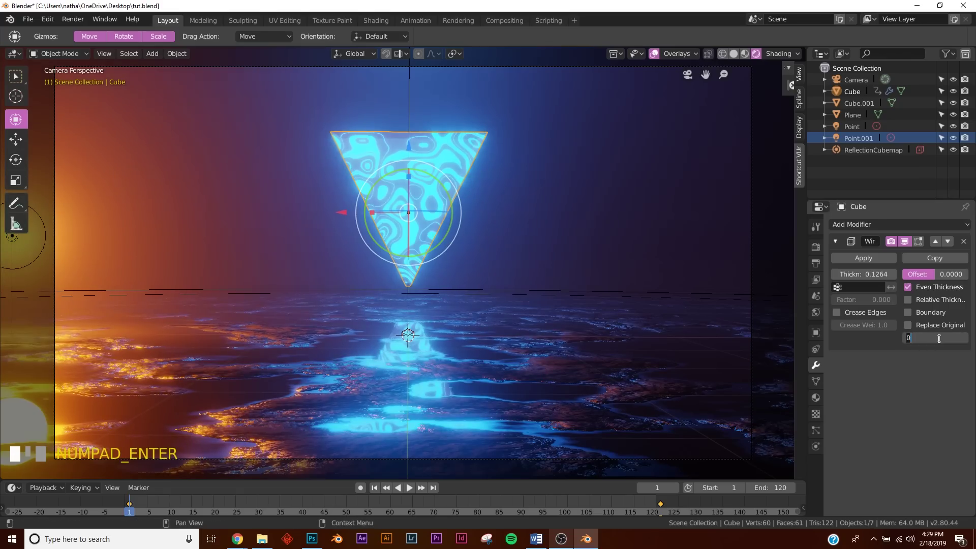